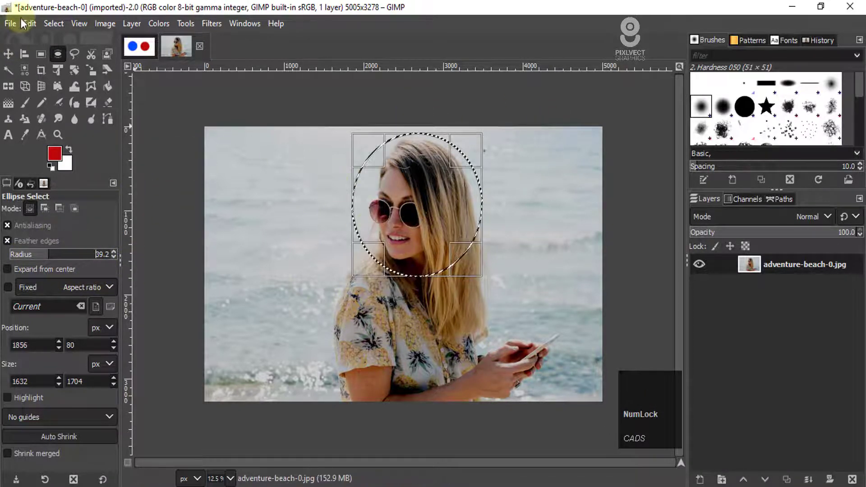
Copy the feathered face oval, paste it as a new layer and hide the original beach photo layer.
left_click(30, 23)
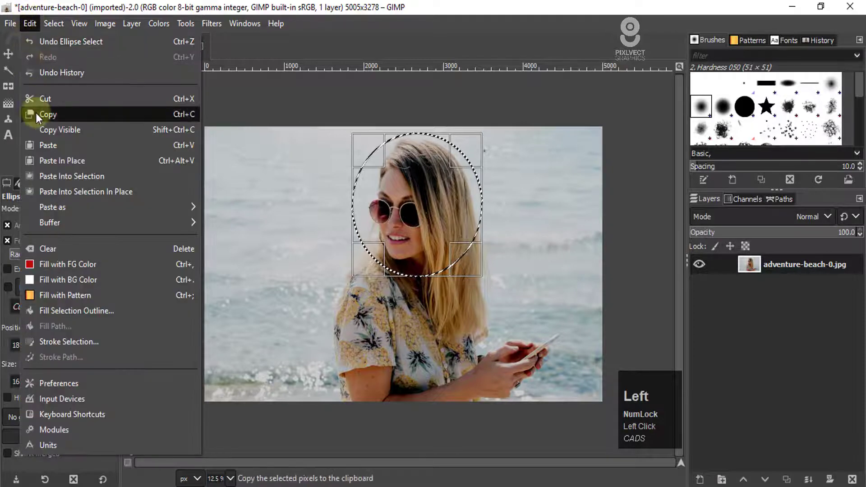
left_click(32, 25)
left_click(262, 213)
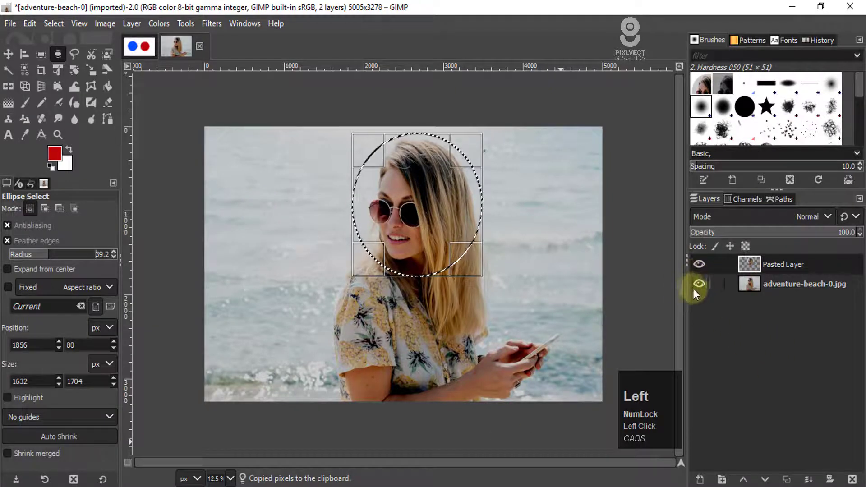
left_click(702, 287)
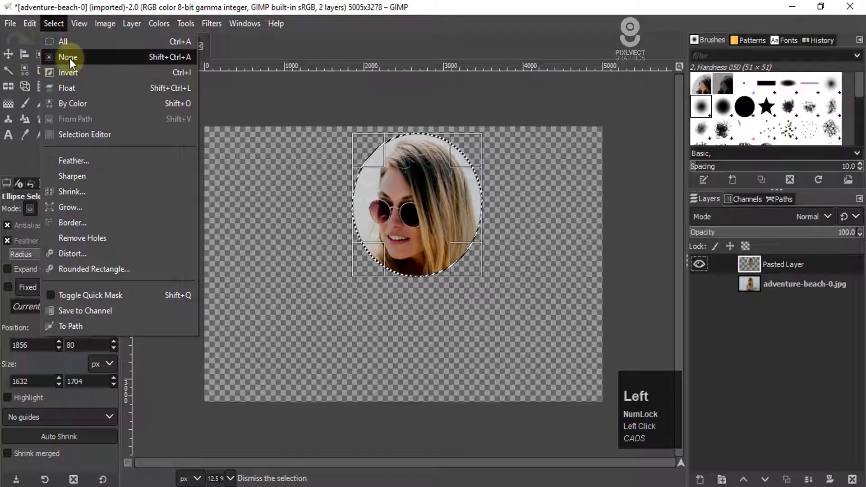
Drop the selection and zoom in and out to inspect the soft-edged oval cutout.
scroll("up", 3)
scroll("up", 3)
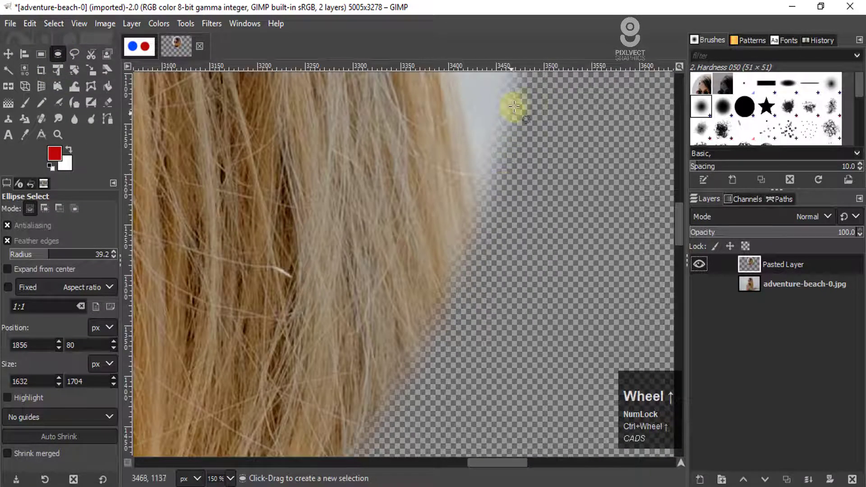
scroll("down", 3)
scroll("down", 3)
scroll("up", 3)
scroll("down", 3)
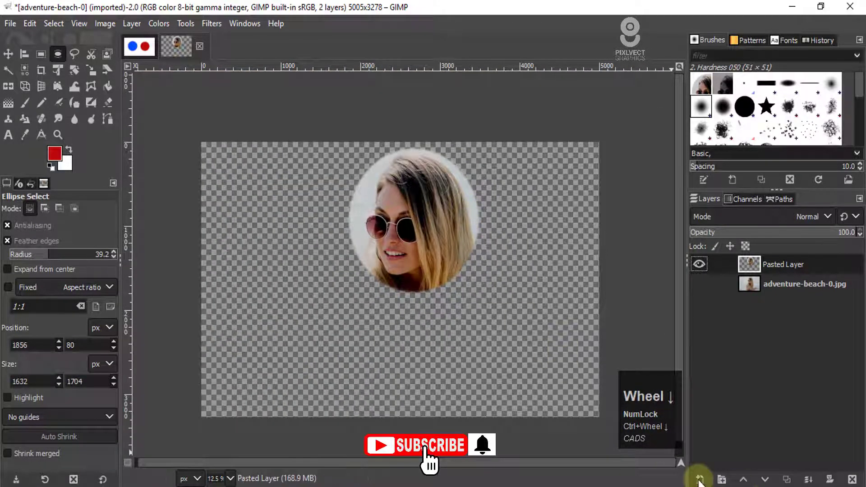
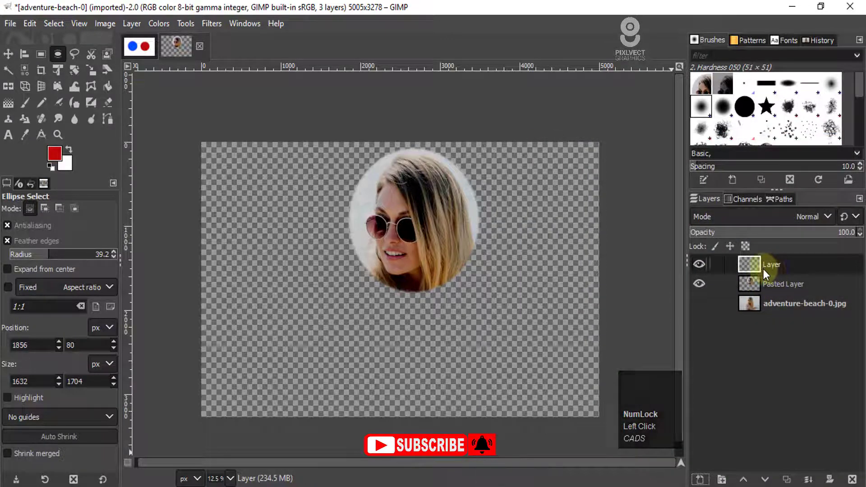
Fill the new layer with a dark grey foreground colour and place it beneath the face cutout.
left_click(259, 135)
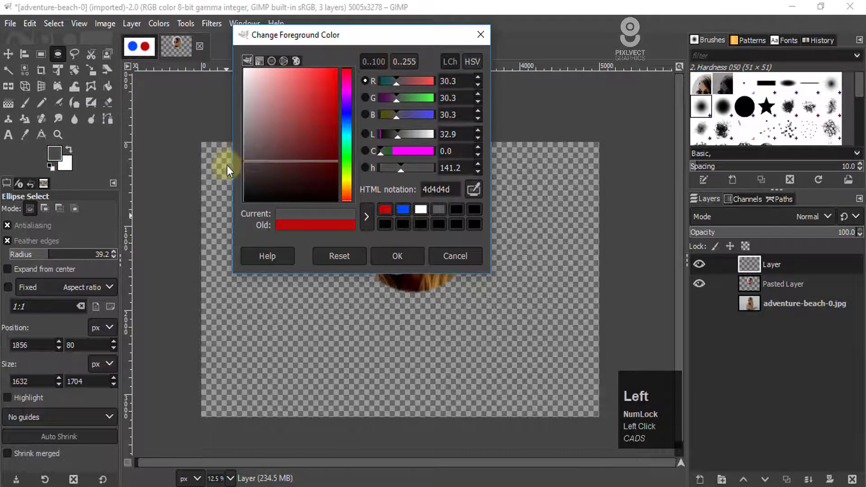
key("ctrl+,")
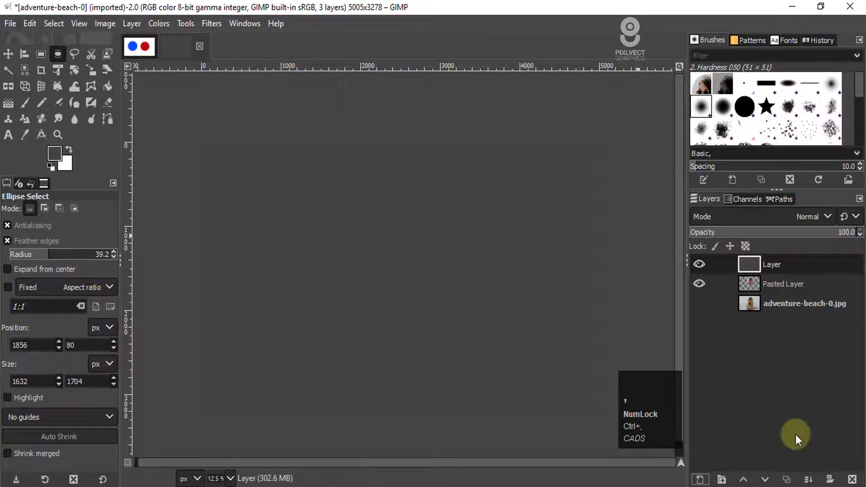
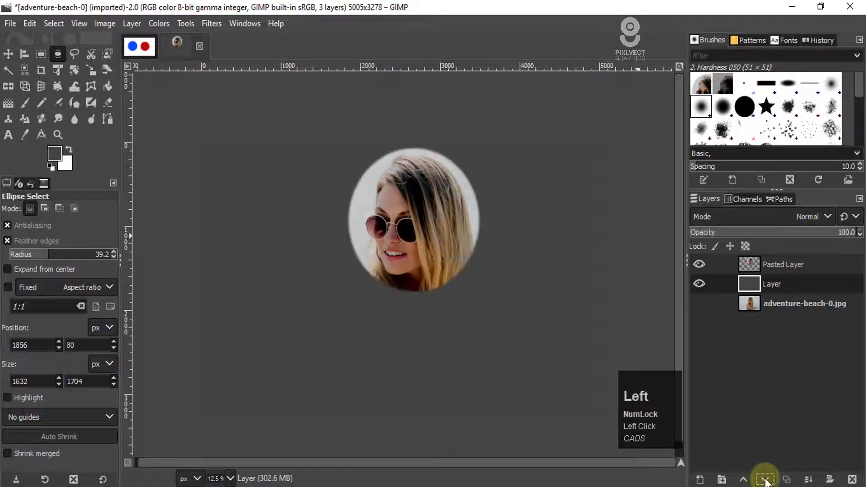
scroll("up", 3)
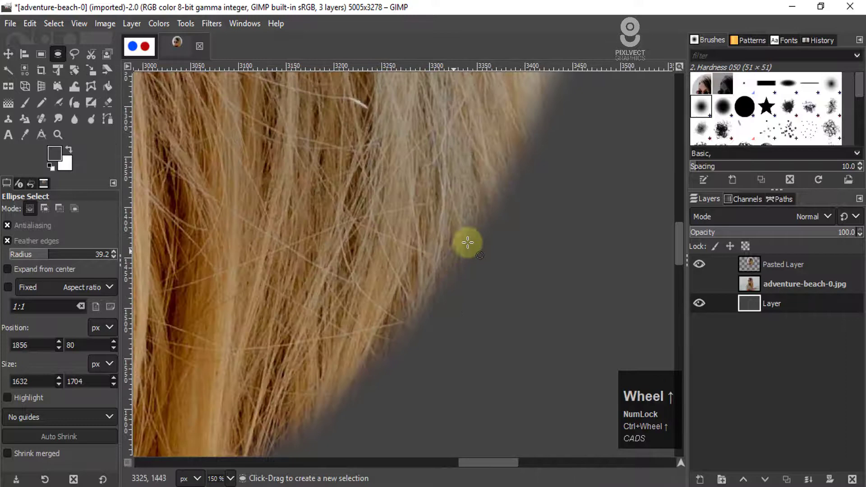
scroll("down", 3)
scroll("up", 3)
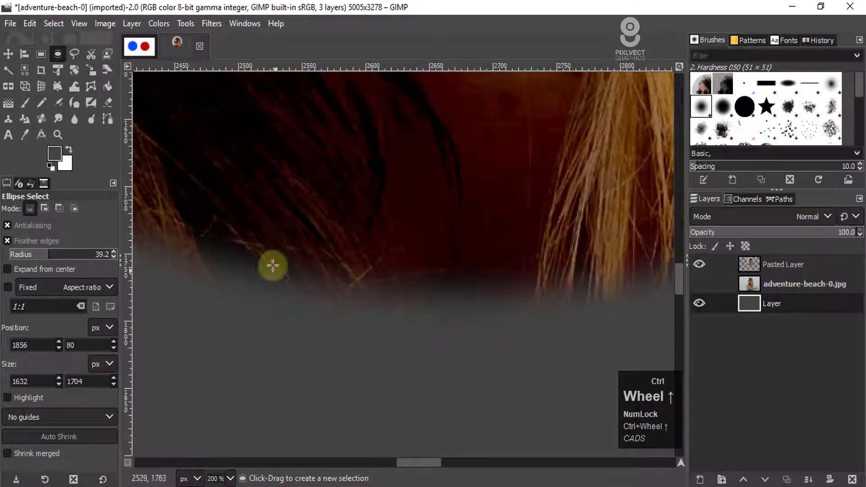
scroll("down", 3)
scroll("up", 3)
scroll("down", 3)
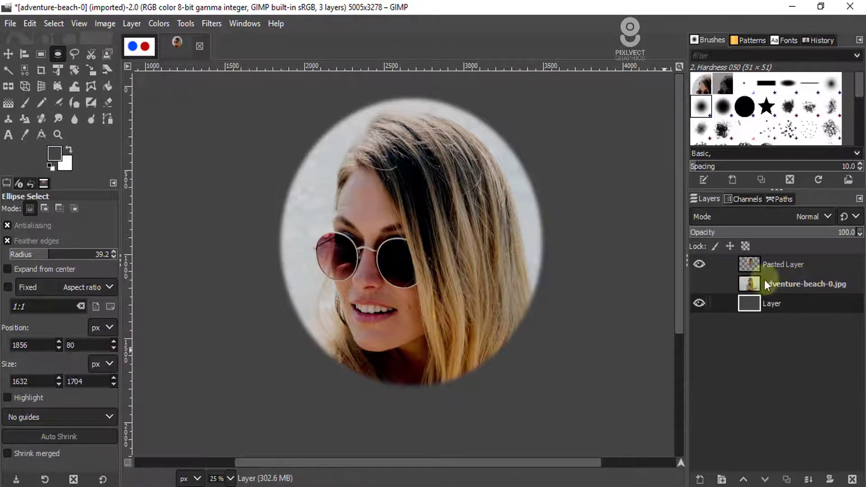
Delete the pasted face-oval layer so the full beach photo shows over the grey layer.
left_click(704, 268)
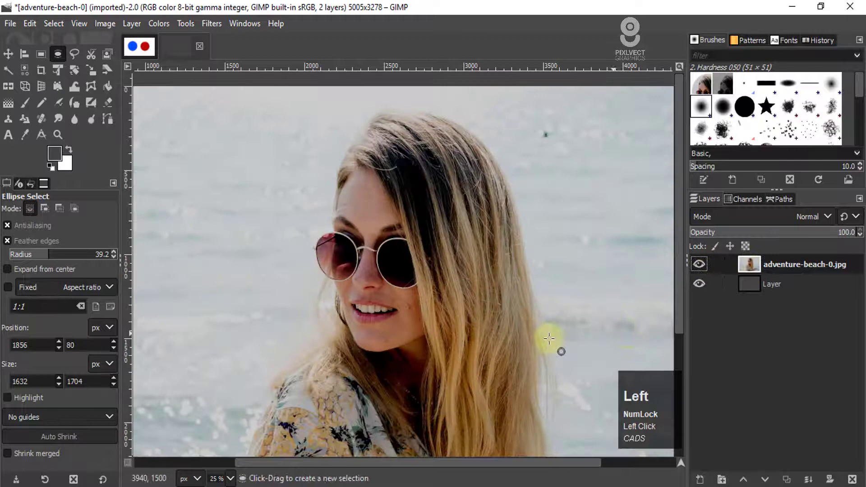
scroll("down", 3)
scroll("up", 3)
scroll("down", 3)
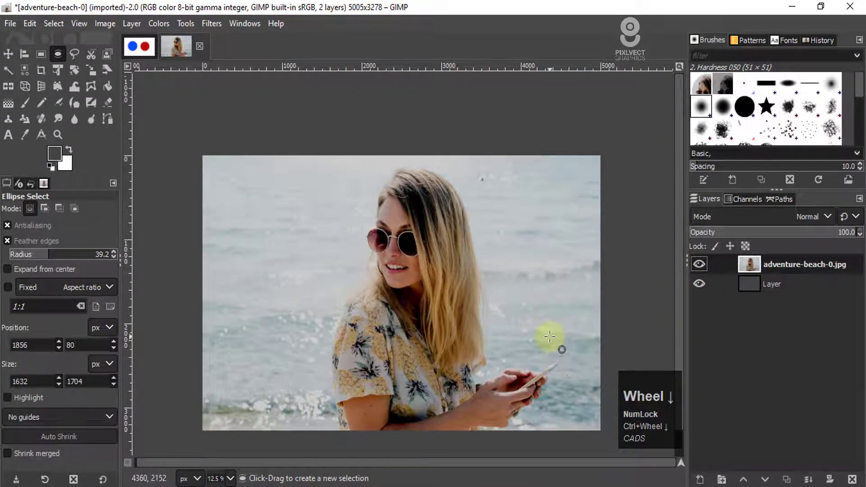
left_click(42, 61)
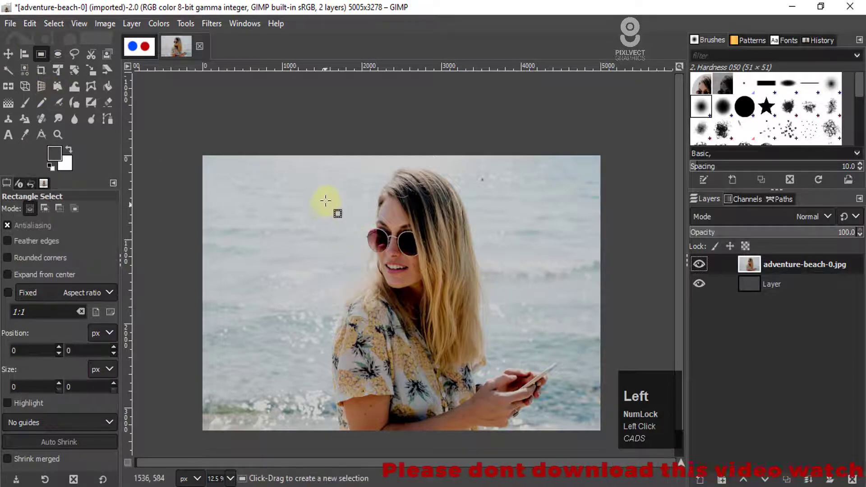
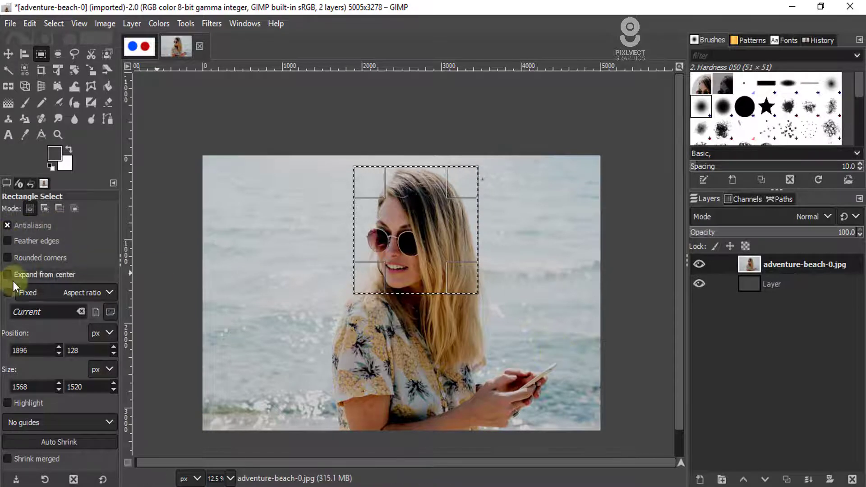
Enable feathered edges (radius about 79.7) and select a rectangle around the woman's head.
left_click(13, 244)
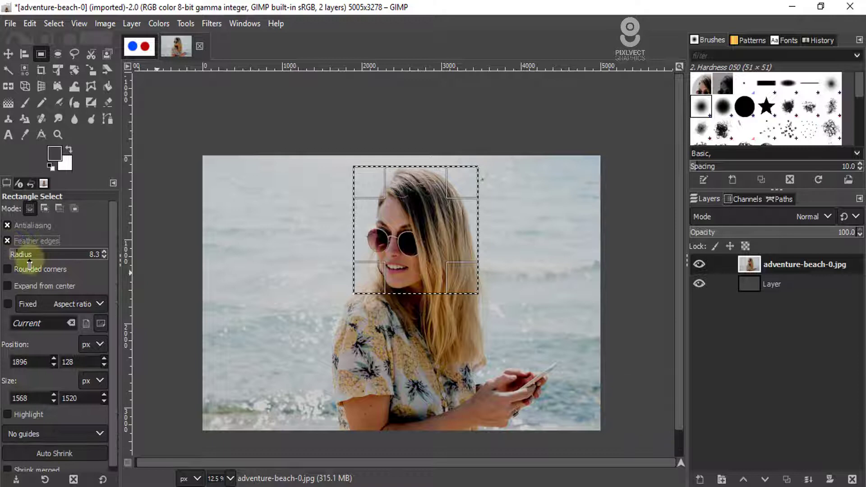
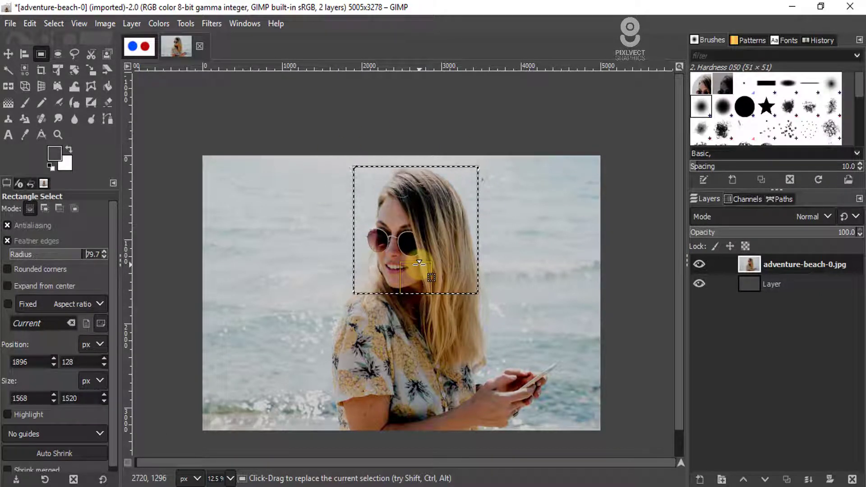
left_click(56, 26)
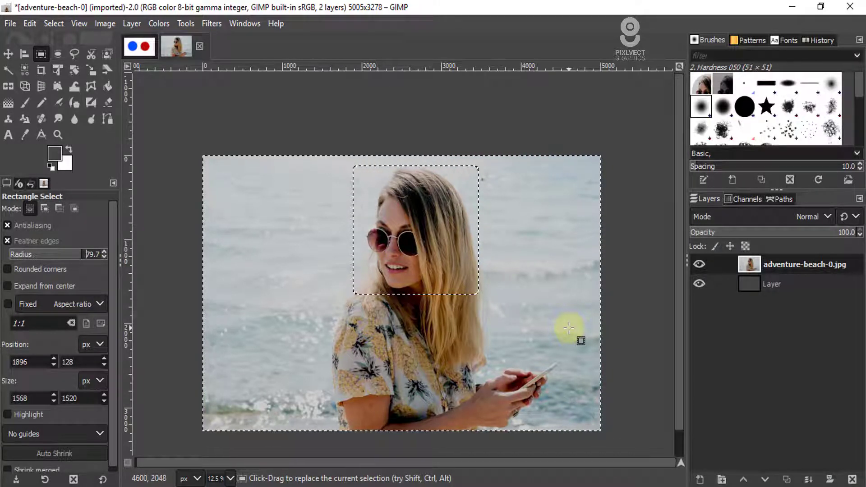
Add an alpha channel to the photo layer and delete everything outside the feathered face rectangle.
right_click(760, 268)
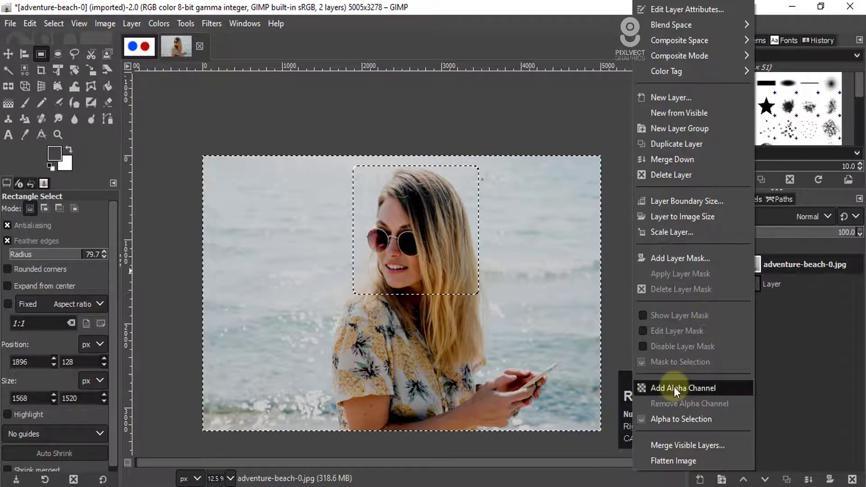
left_click(676, 390)
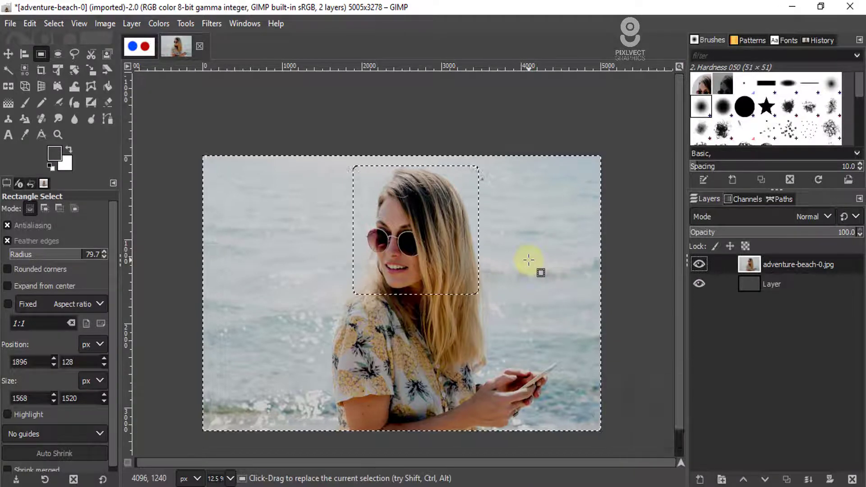
key("Delete")
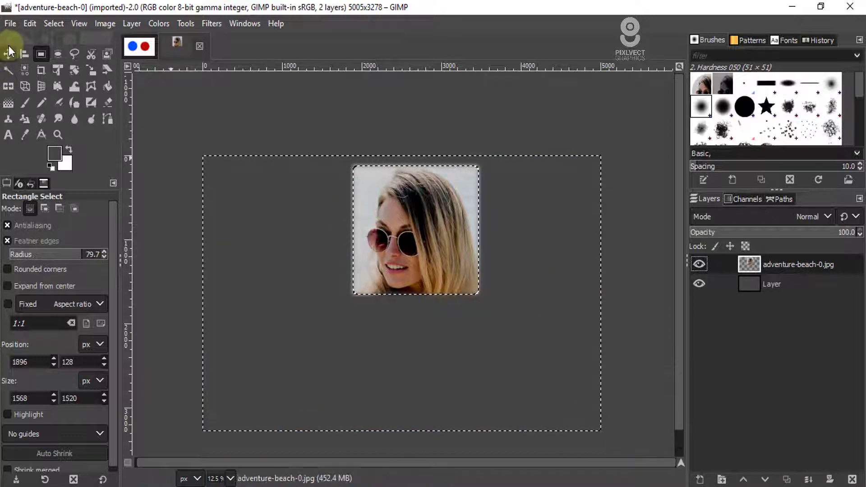
left_click(50, 27)
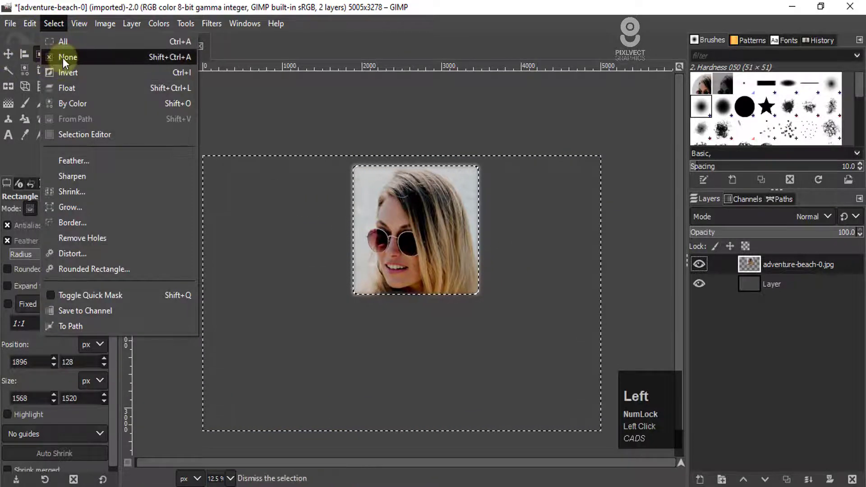
Zoom in and out to inspect the feathered head cutout, then undo back to the selected rectangle.
scroll("up", 3)
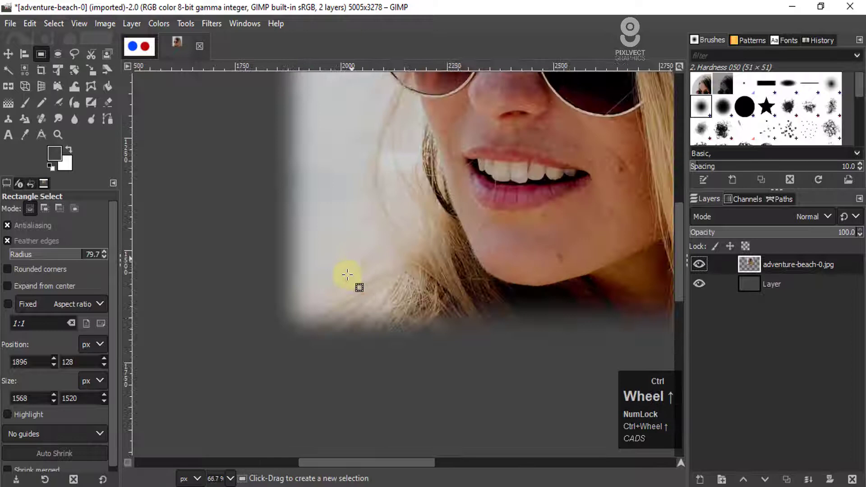
scroll("down", 3)
scroll("down", 3)
scroll("up", 3)
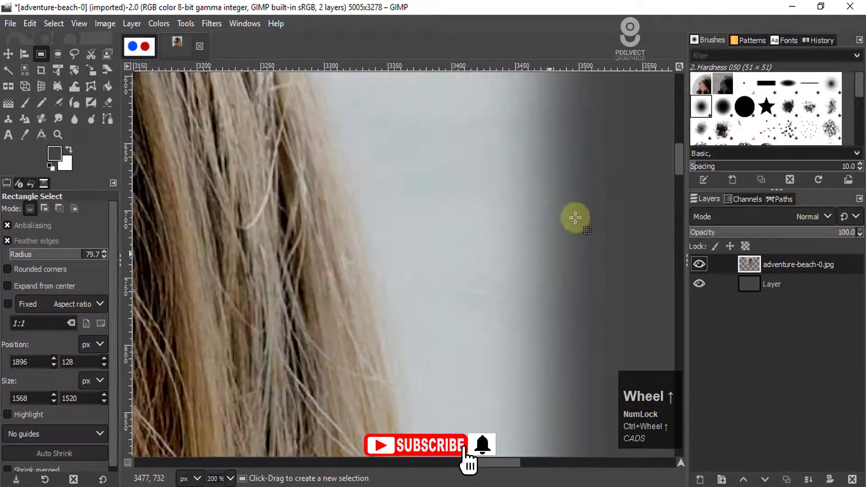
scroll("down", 3)
scroll("down", 3)
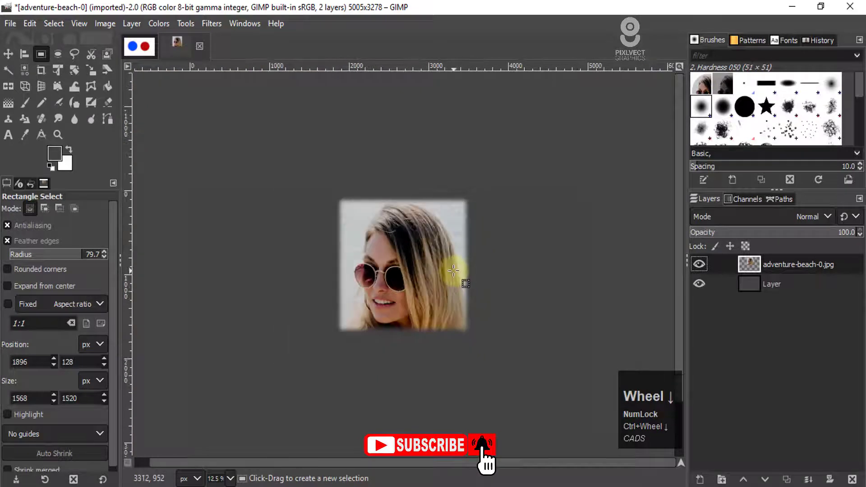
key("ctrl+z")
key("ctrl+z")
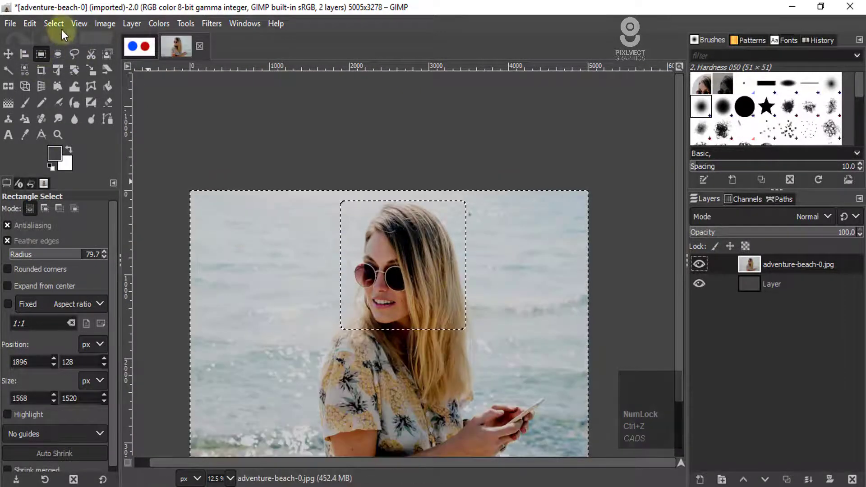
left_click(61, 28)
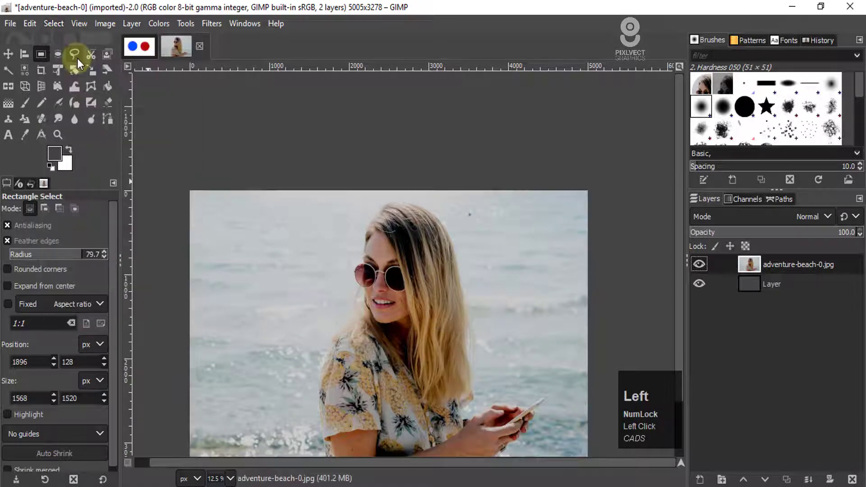
scroll("down", 3)
scroll("up", 3)
scroll("up", 3)
scroll("down", 3)
scroll("up", 3)
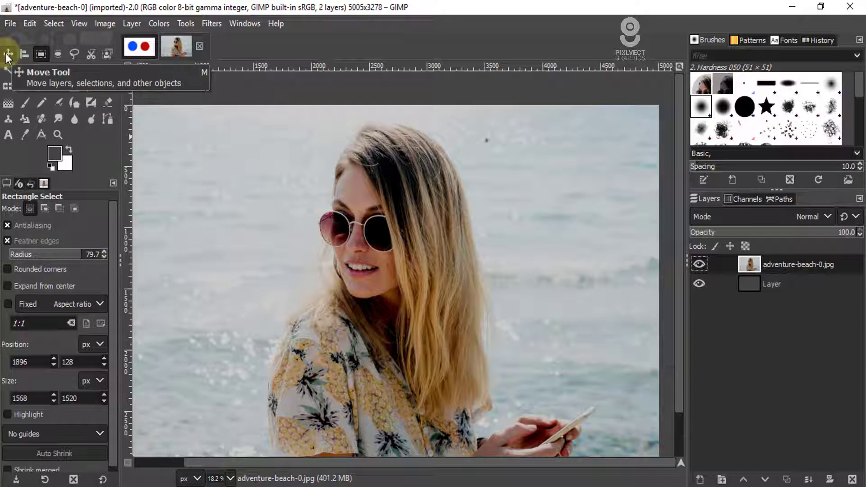
left_click(8, 56)
scroll("down", 3)
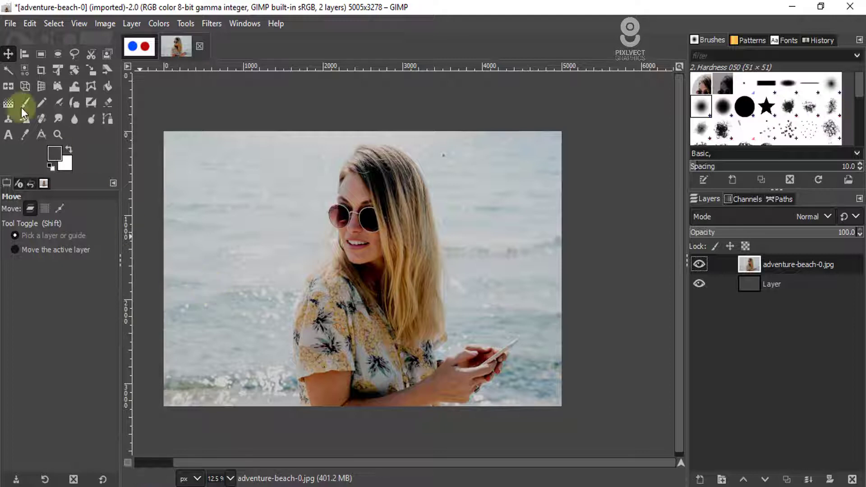
left_click(56, 22)
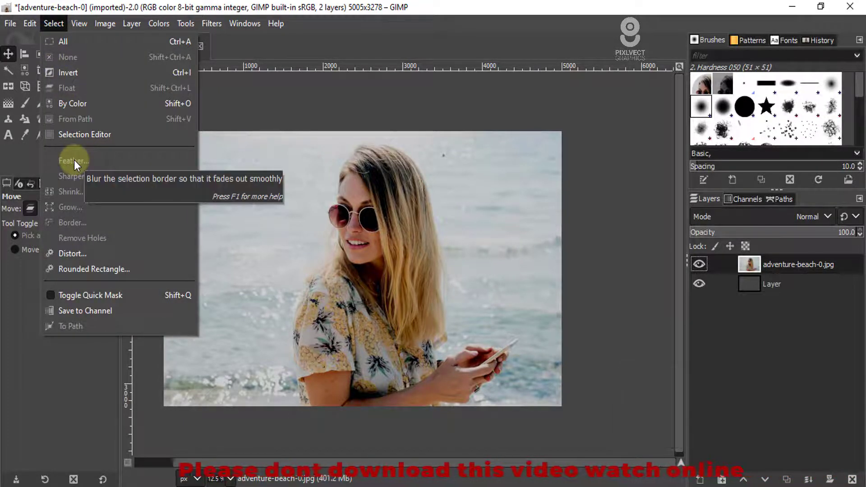
left_click(364, 27)
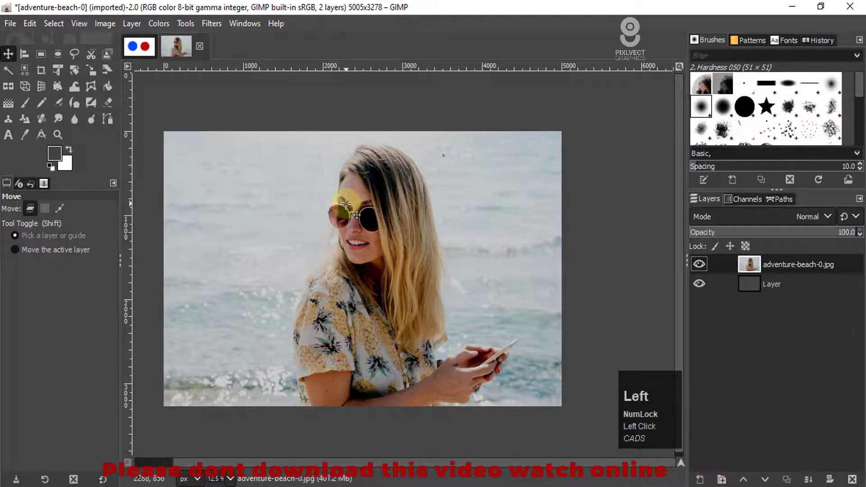
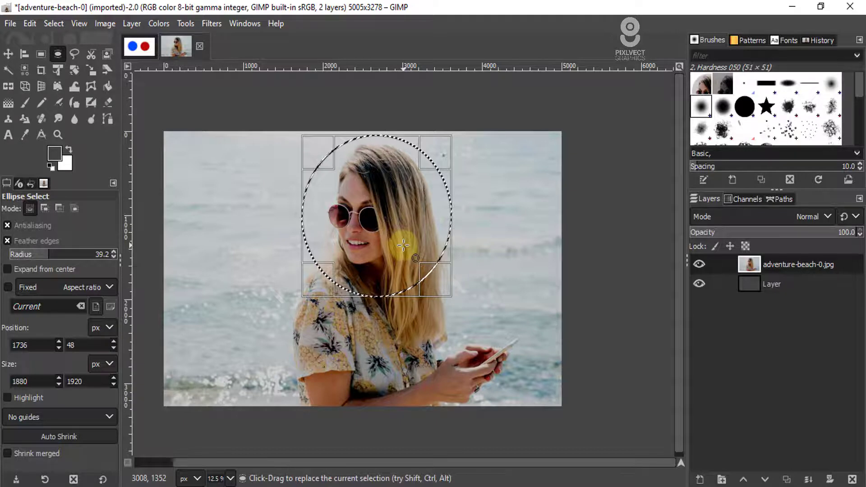
Draw a circular selection around the woman's face and return to the Move tool.
left_click(13, 58)
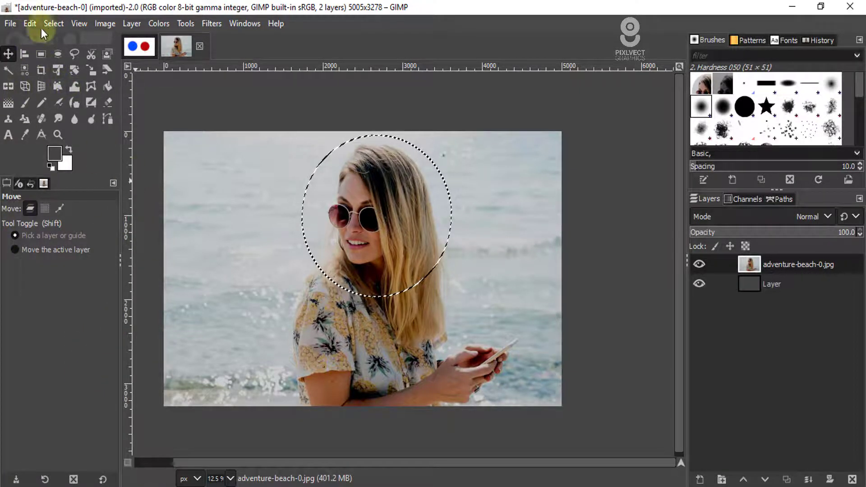
Feather the circular face selection by 100 px via Select > Feather.
left_click(54, 24)
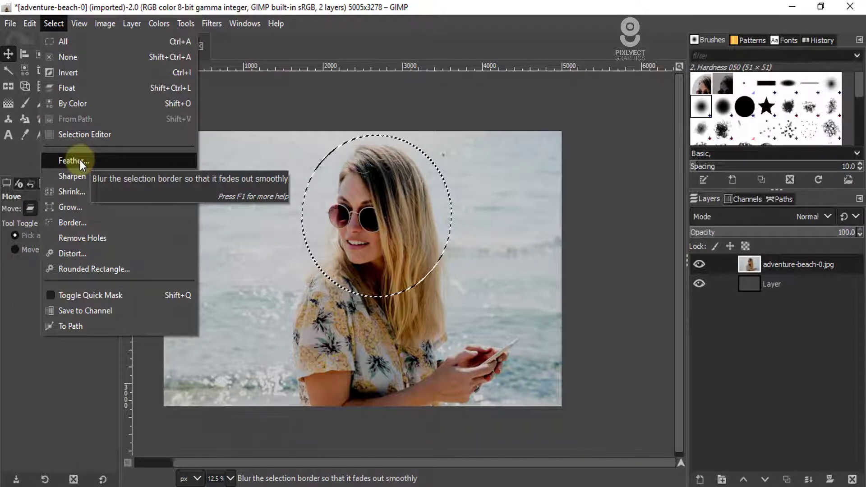
left_click(82, 163)
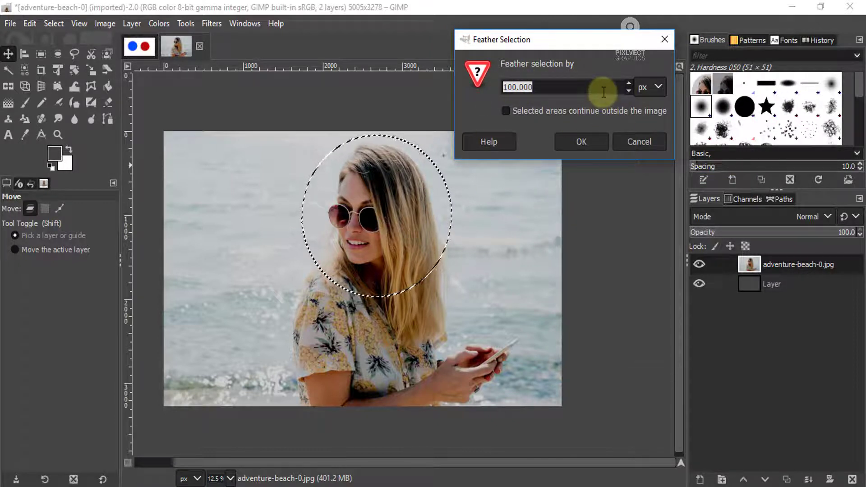
left_click(660, 90)
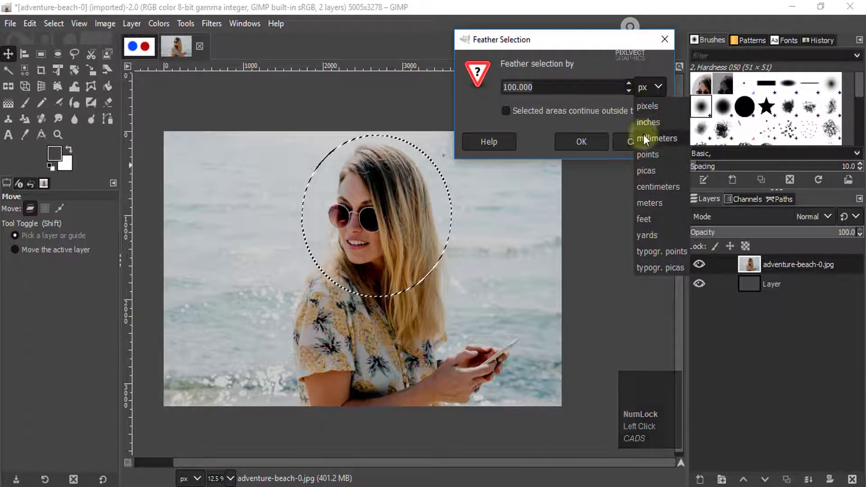
left_click(651, 111)
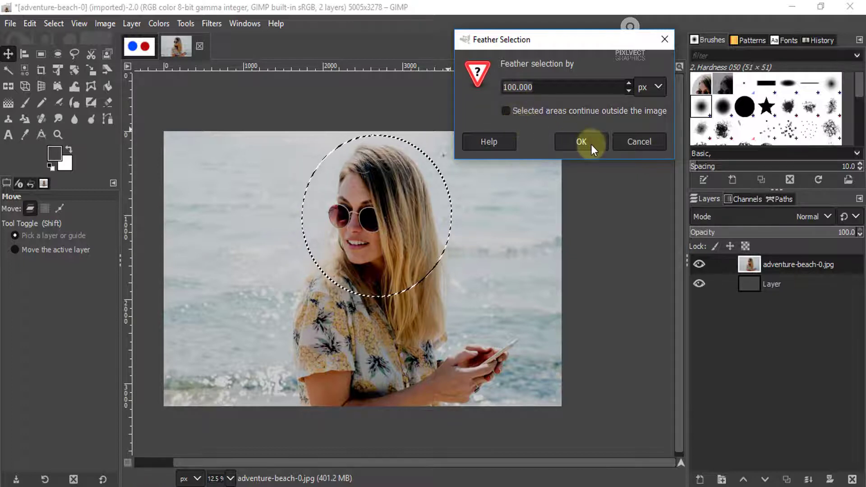
left_click(593, 146)
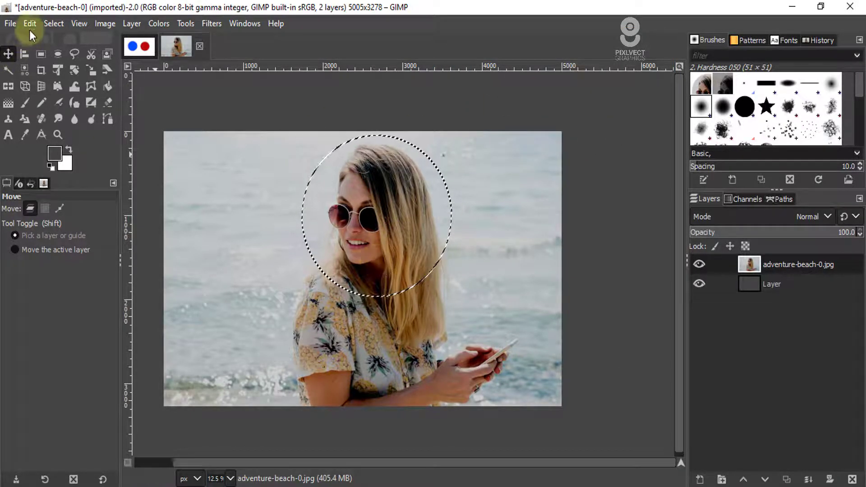
Paste the copied feathered face in place as a trial cutout layer and view it.
left_click(33, 27)
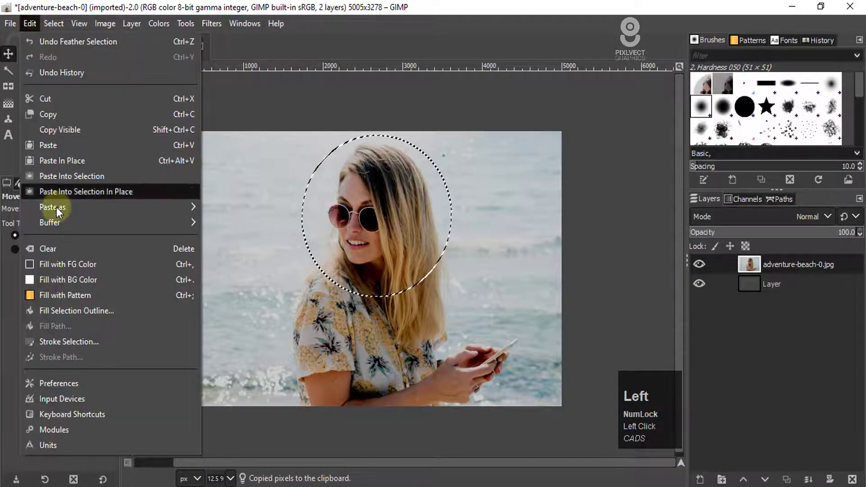
left_click(58, 212)
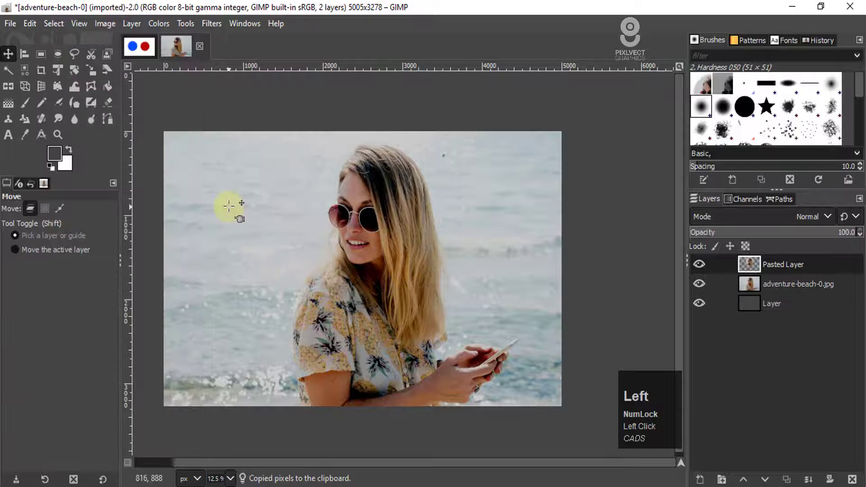
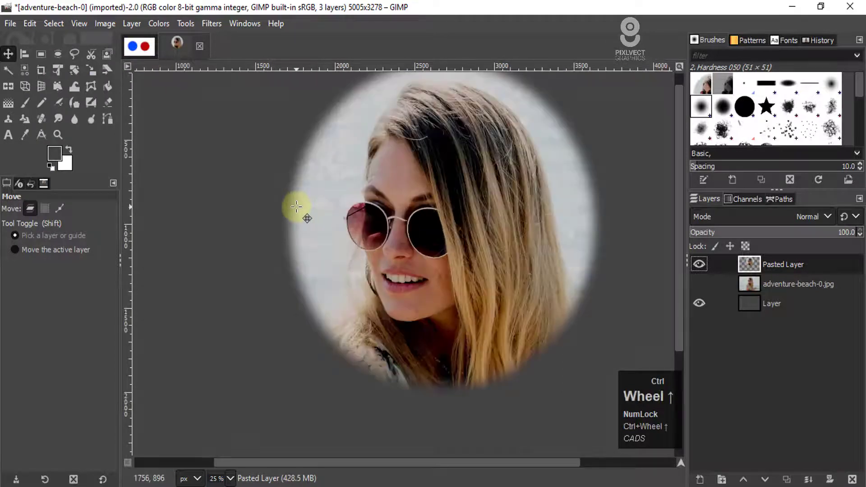
scroll("down", 3)
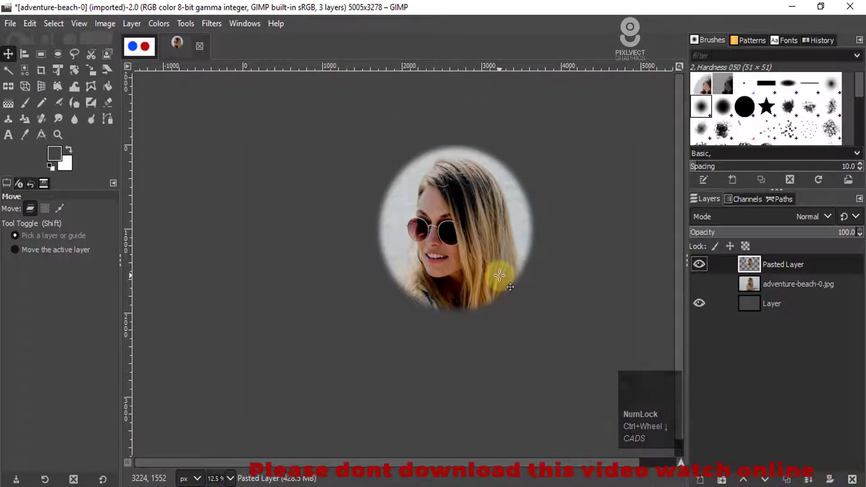
scroll("down", 3)
Undo the trial cutout and redraw a fresh circular selection around the face with Ellipse Select.
key("ctrl+z")
key("ctrl+z")
left_click(58, 56)
key("Left")
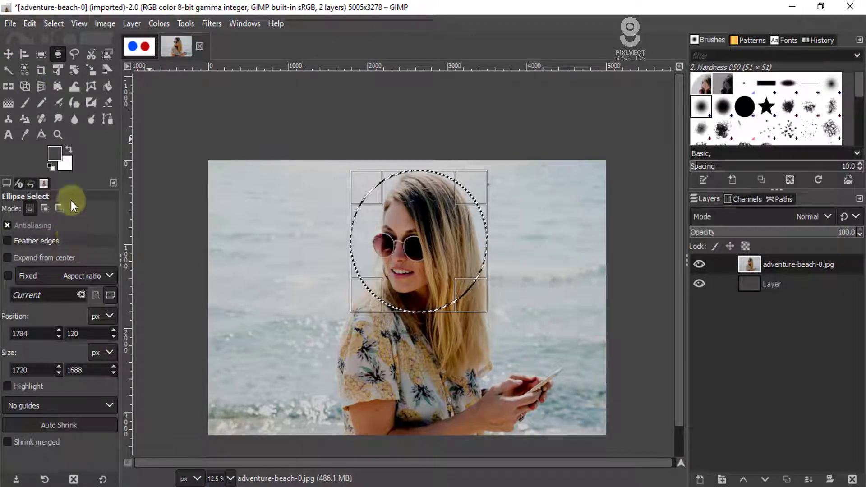
Copy the circle, paste it in place as a new layer and hide the original photo layer.
left_click(34, 40)
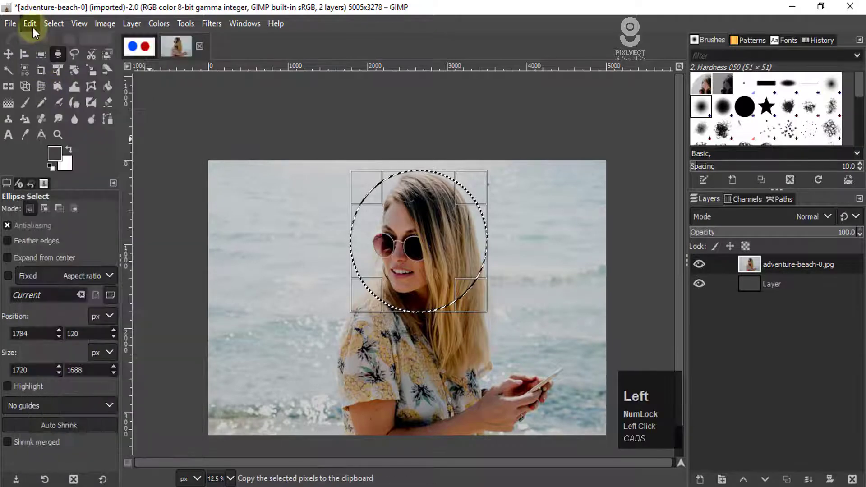
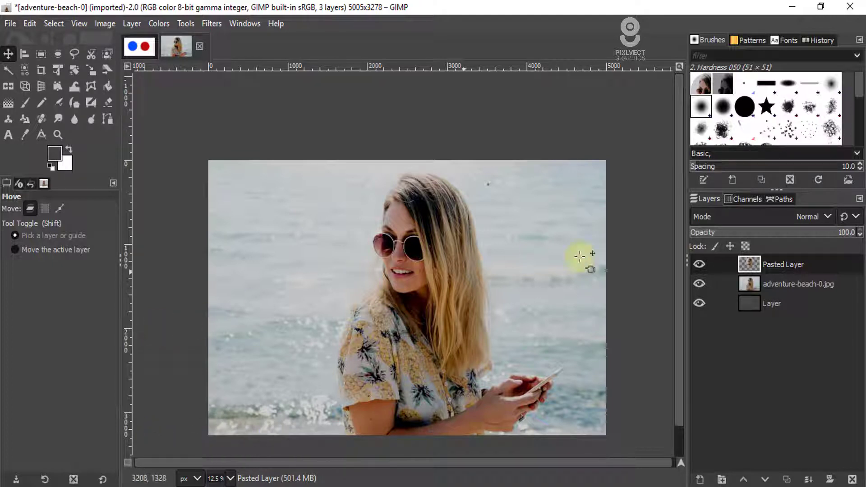
left_click(705, 286)
scroll("up", 3)
scroll("up", 3)
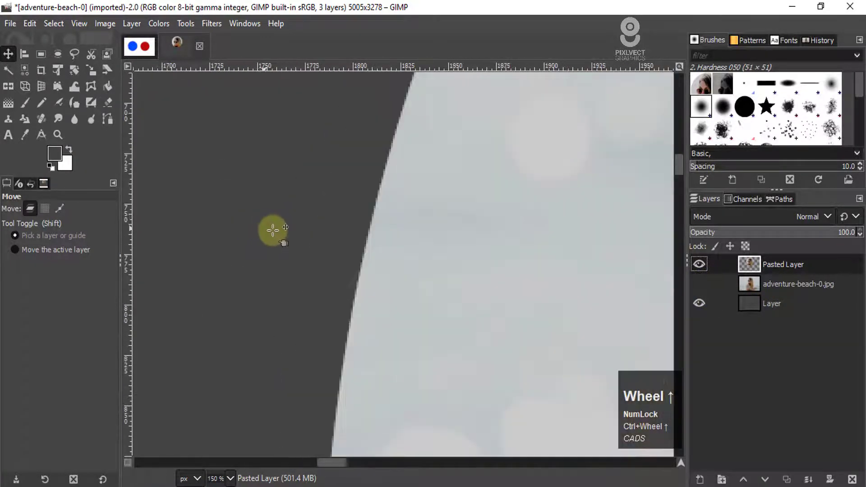
scroll("down", 3)
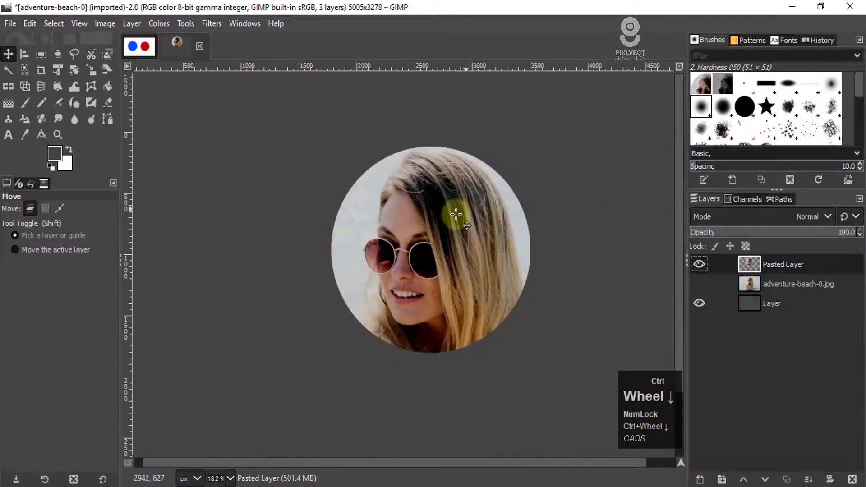
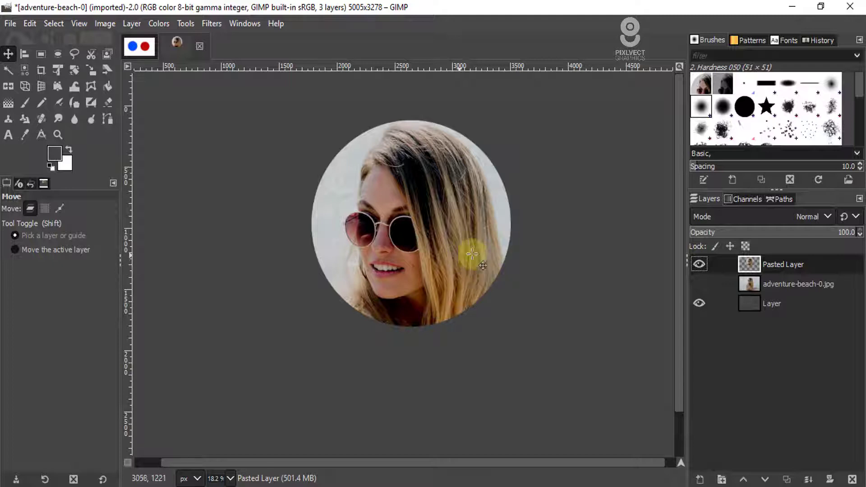
key("alt+Num_Lock")
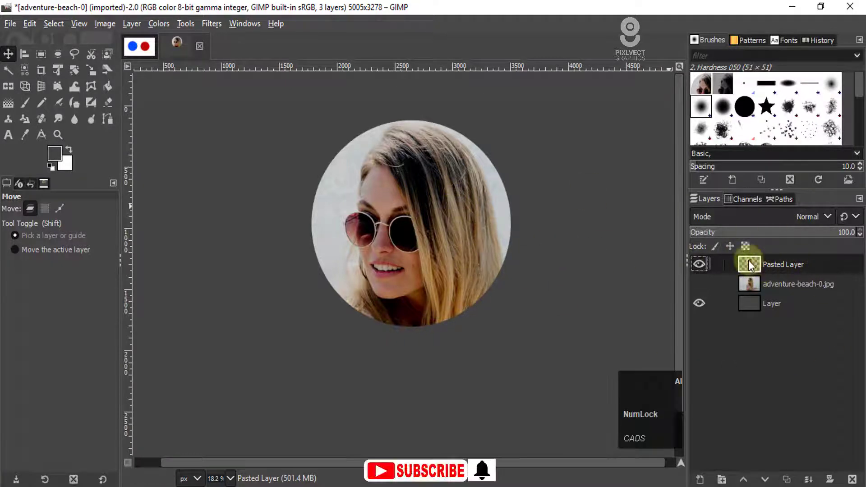
Turn the pasted face layer's circular alpha into a selection and bring up Shrink to tighten it.
left_click(756, 268)
double_click(756, 268)
scroll("up", 3)
scroll("down", 3)
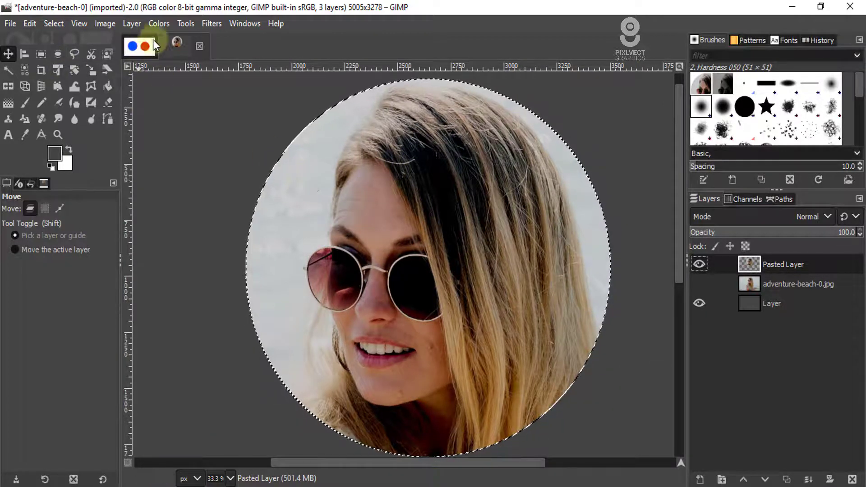
left_click(60, 25)
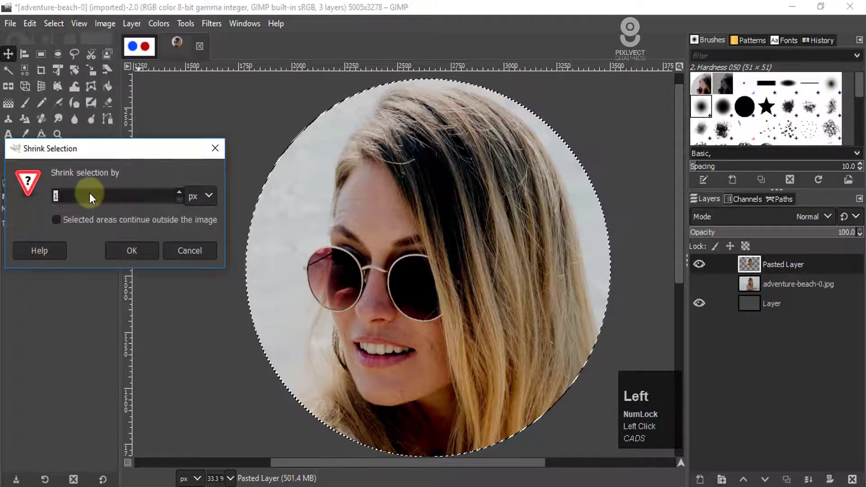
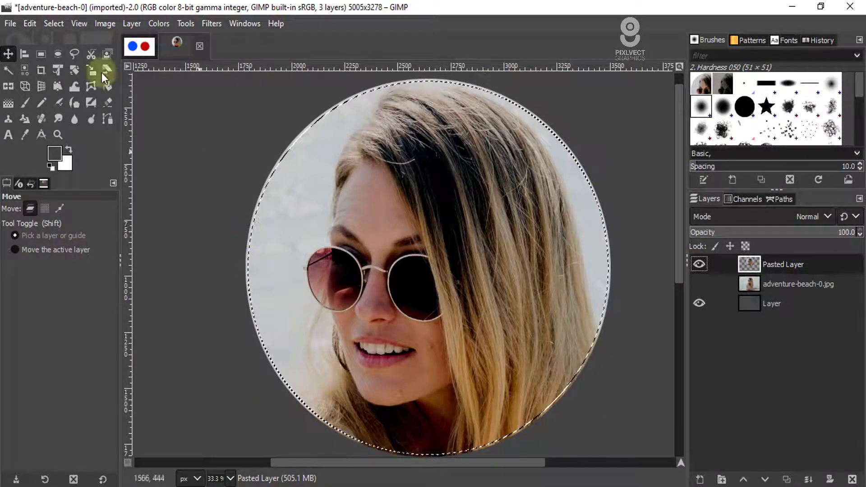
Feather the selection by 150 px extending outside the image, then paste the copy in place as a new layer.
left_click(62, 28)
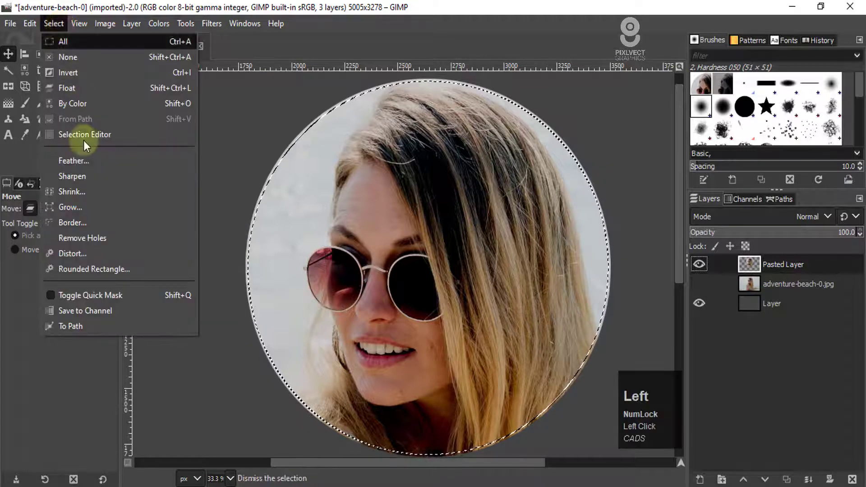
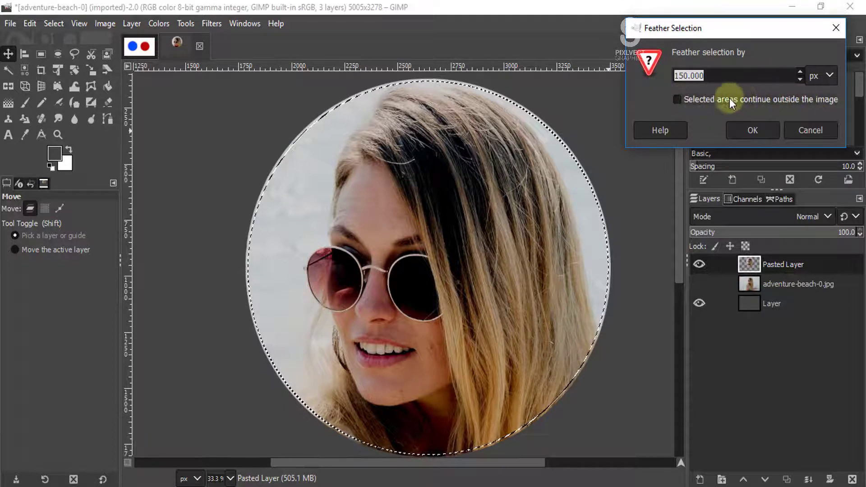
left_click(677, 103)
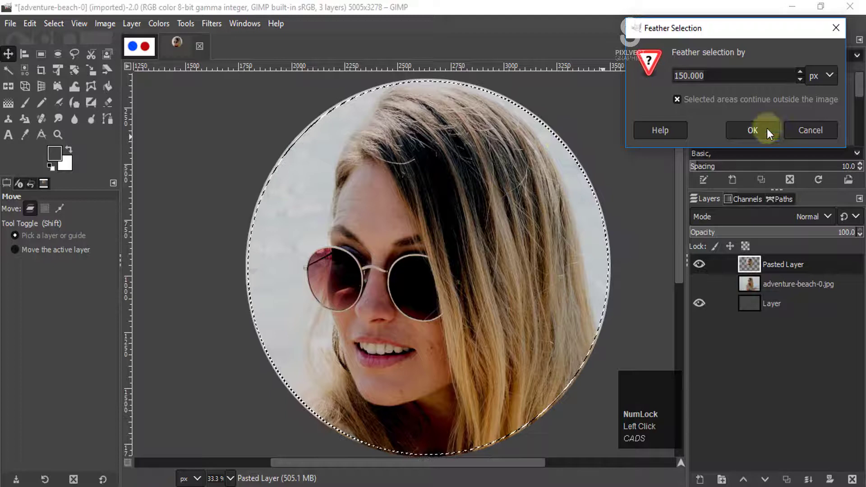
left_click(752, 129)
scroll("down", 3)
left_click(31, 26)
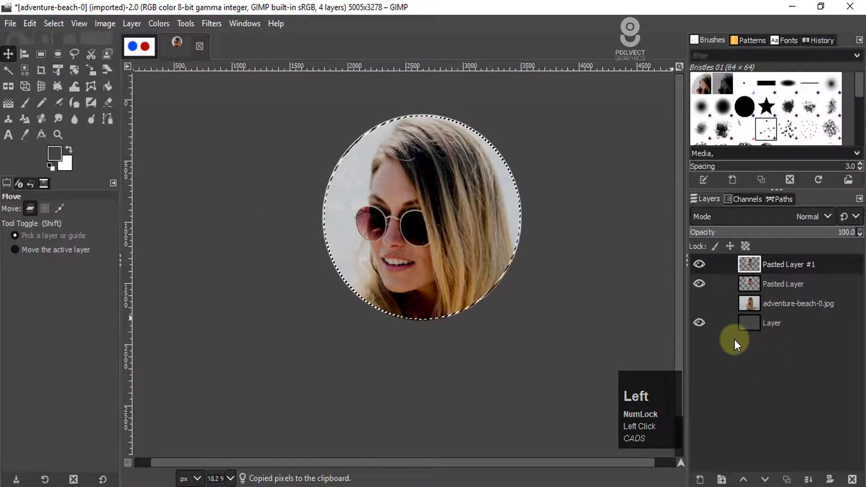
Hide the hard-edged Pasted Layer and drop the selection, leaving only the feathered face over dark grey.
left_click(703, 289)
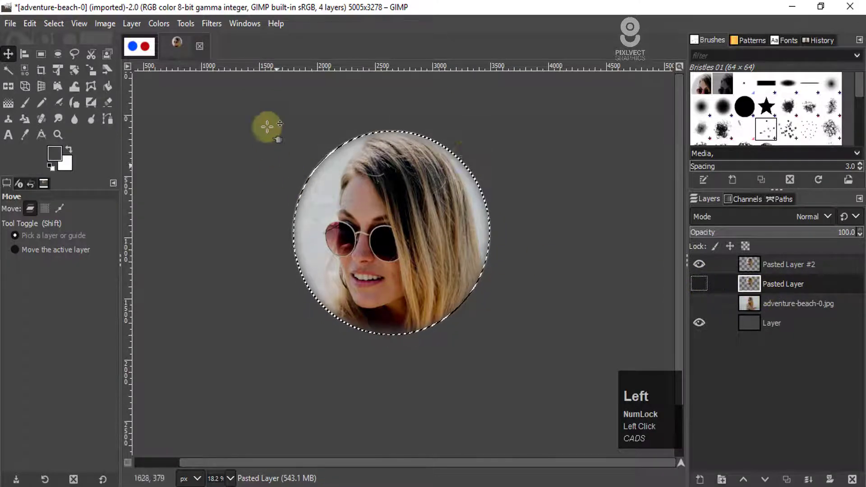
left_click(59, 28)
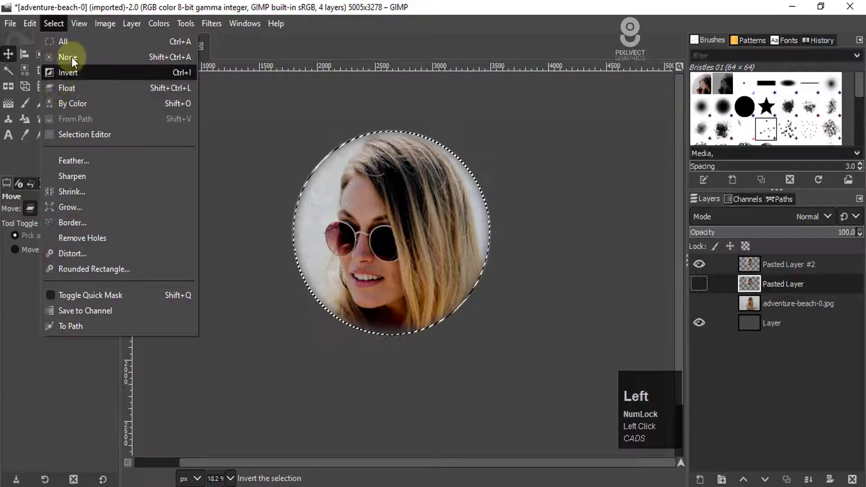
scroll("up", 3)
scroll("down", 3)
scroll("up", 3)
scroll("down", 3)
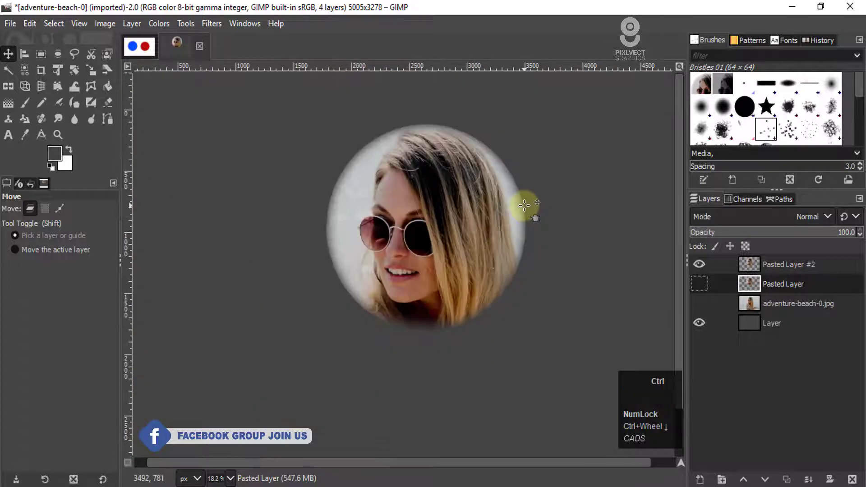